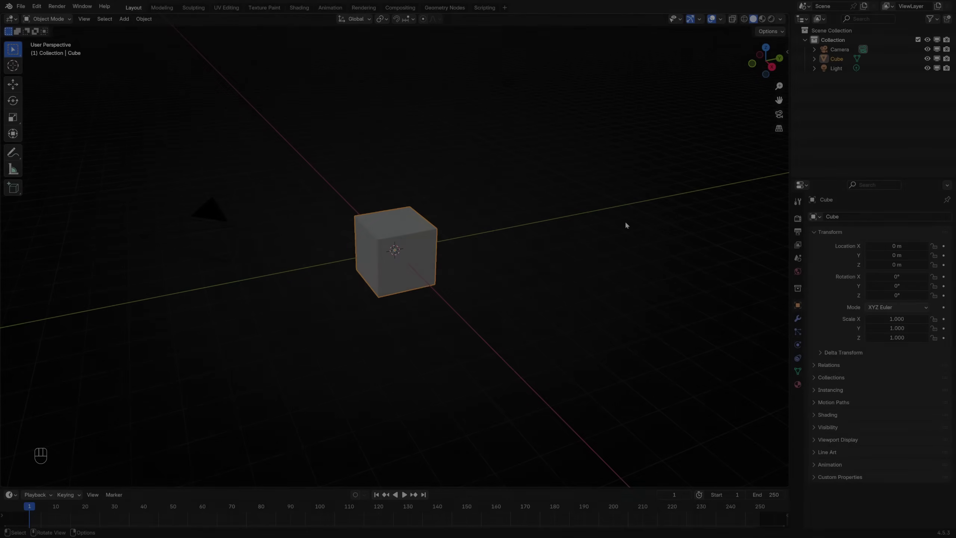
# Show the ND sidebar panel and install the ND asset library
pyautogui.press('n')
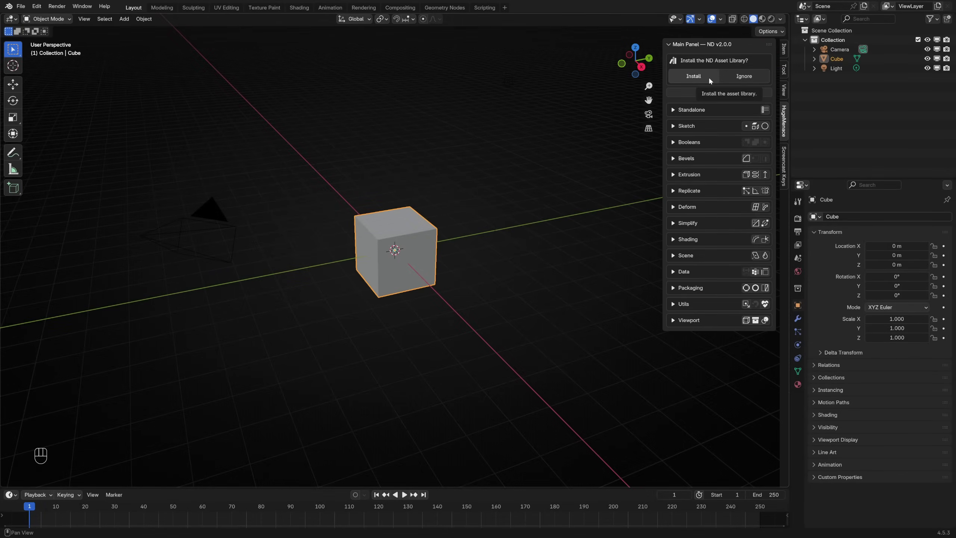
pyautogui.click(712, 79)
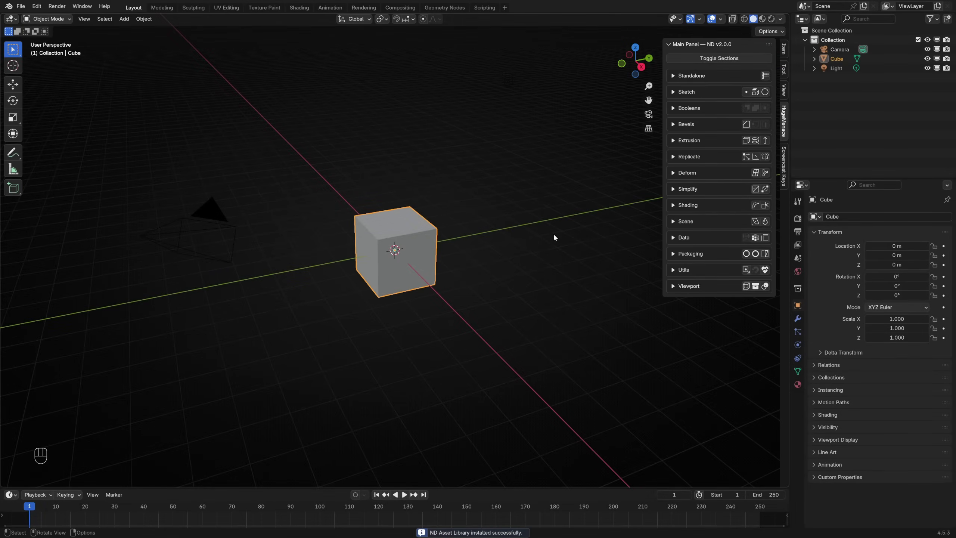
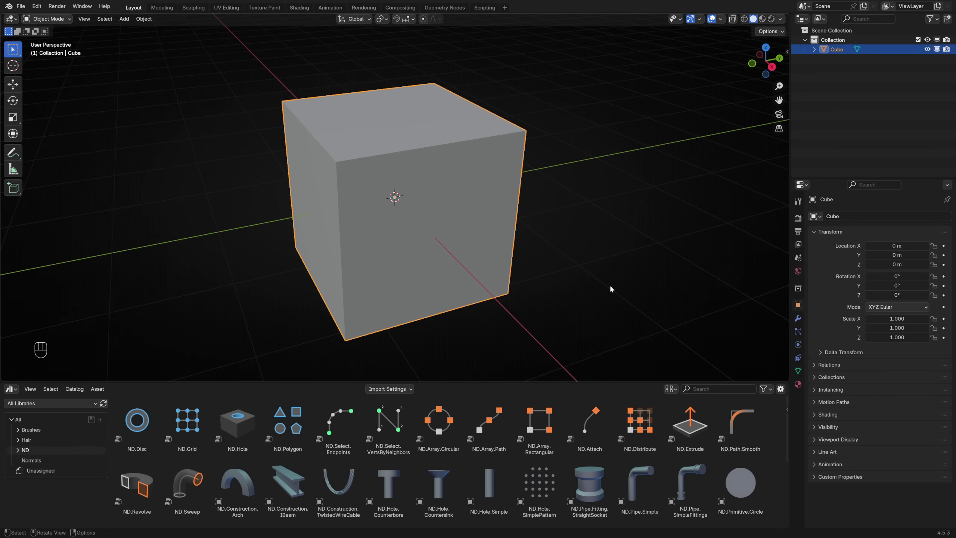
# Apply the ND.Grid asset to the cube and reveal its grid modifier settings
pyautogui.click(201, 435)
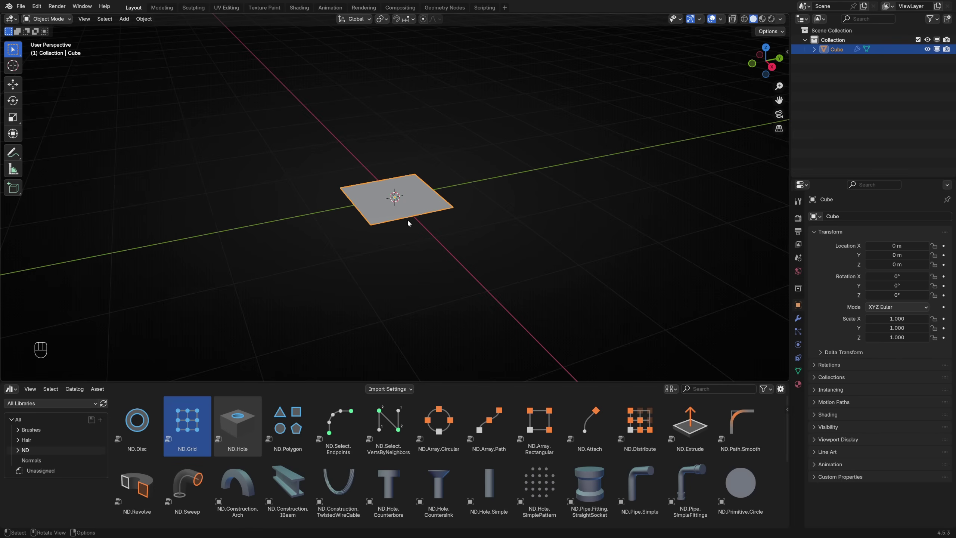
pyautogui.press('alt+v')
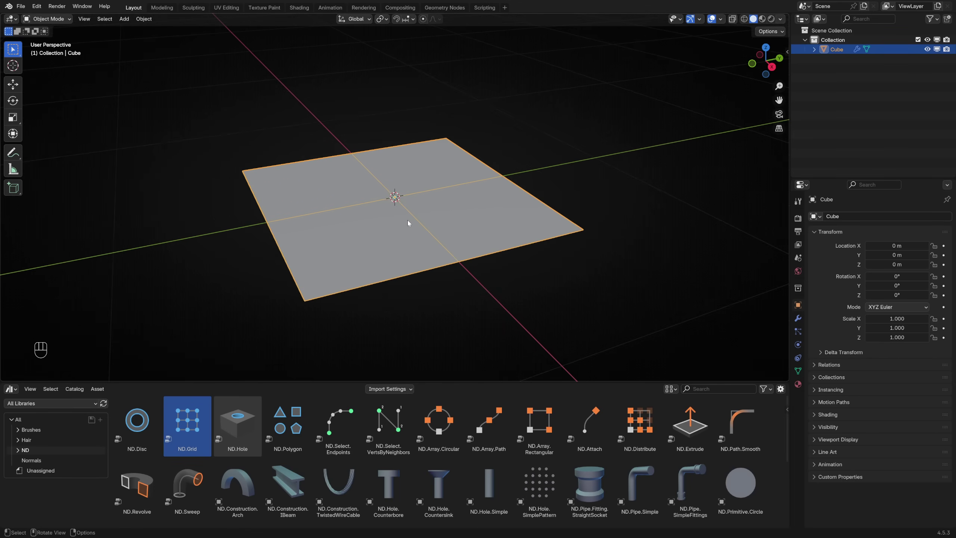
pyautogui.click(803, 319)
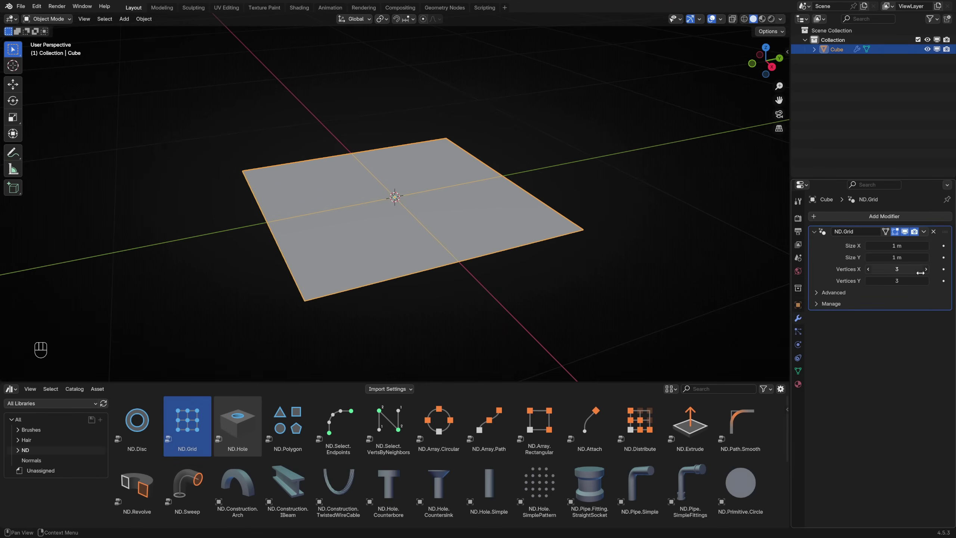
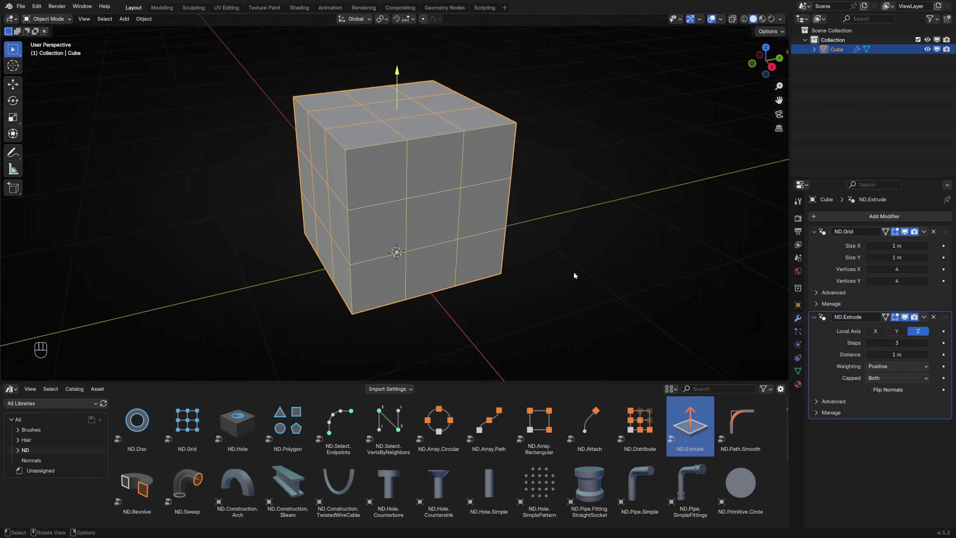
# Remove the extruded grid block so only the countersink hole object remains
pyautogui.press('ctrl+x')
pyautogui.click(450, 255)
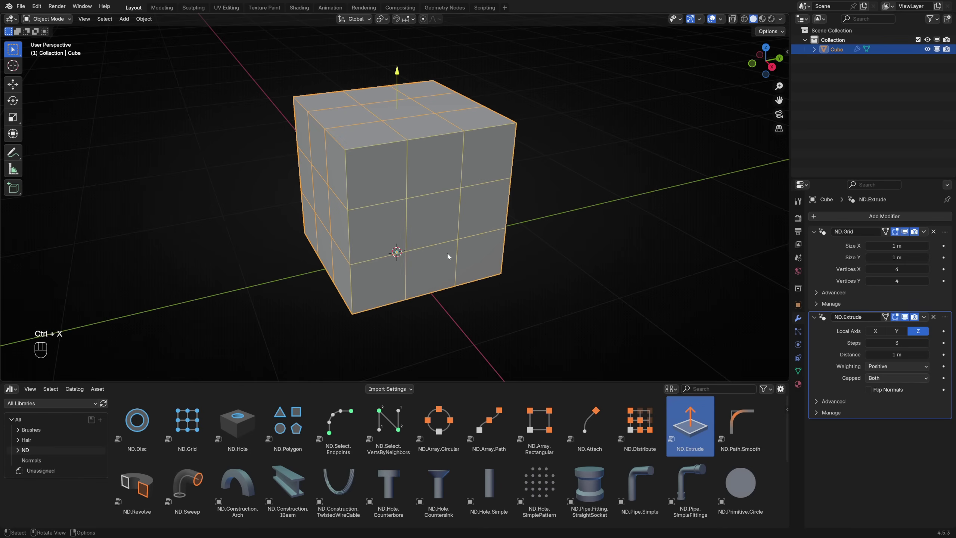
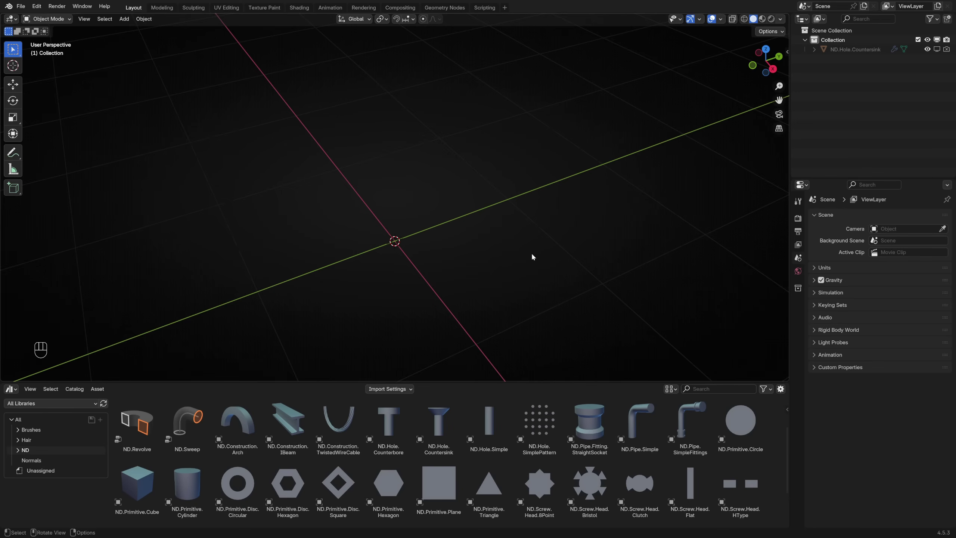
# Add an ND.Primitive.Cube box at the origin and show its transform values
pyautogui.click(135, 483)
pyautogui.press('n')
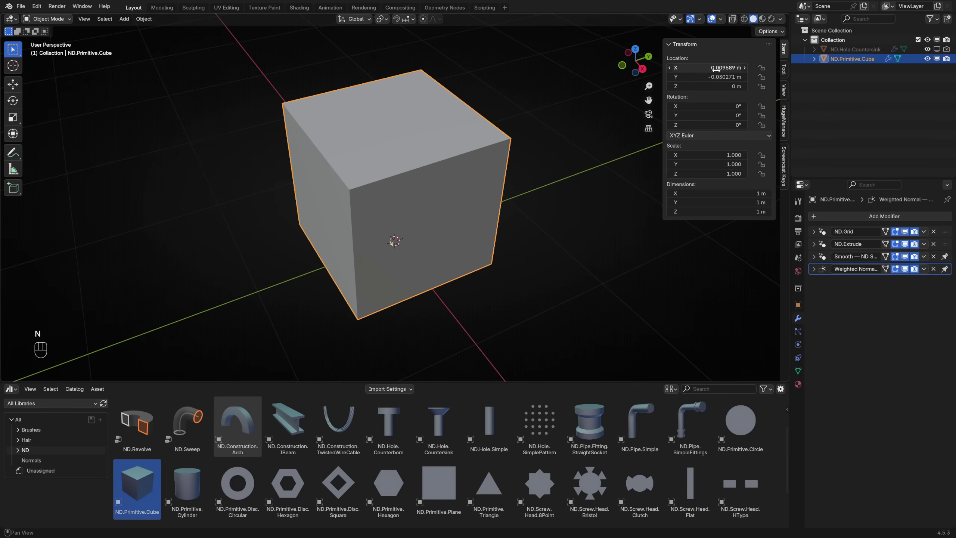
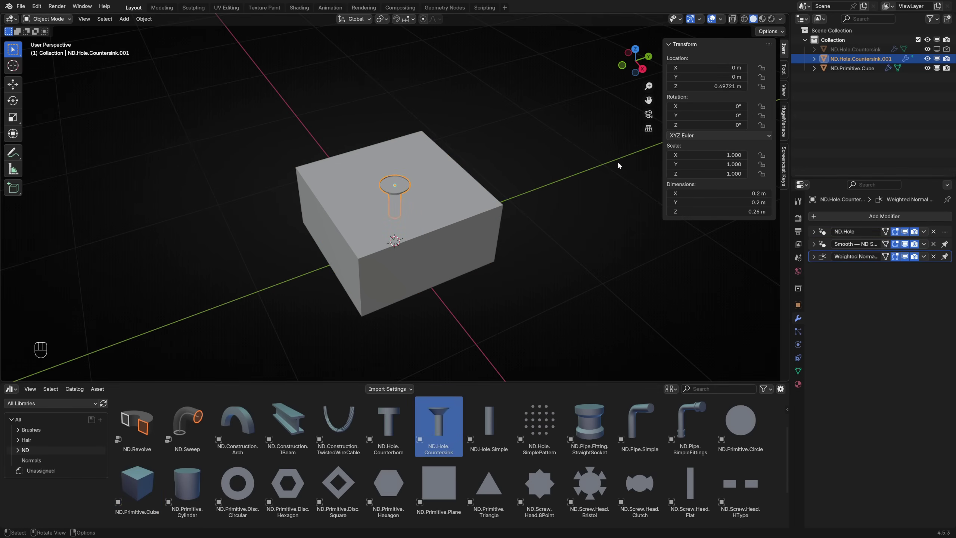
pyautogui.middleClick(460, 298)
pyautogui.moveTo(447, 299); pyautogui.dragTo(448, 267)
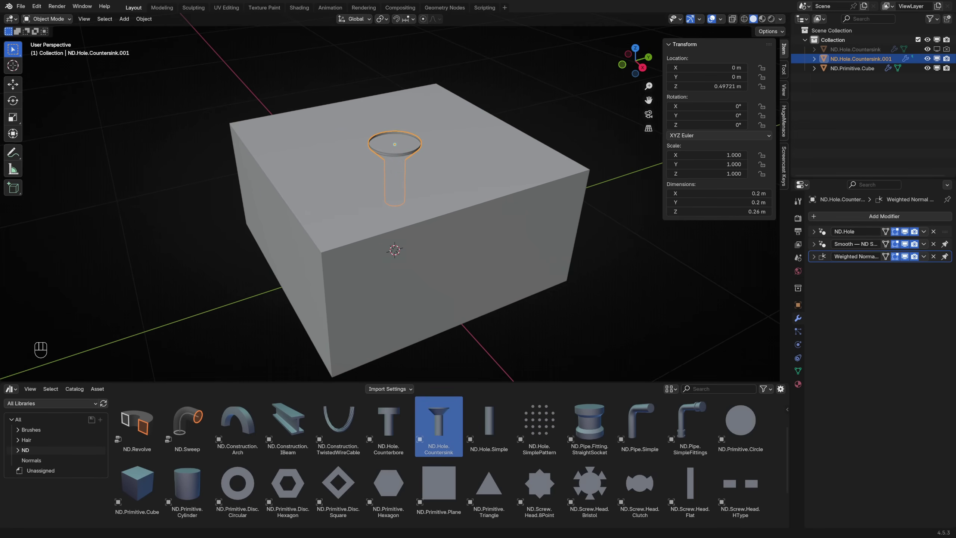
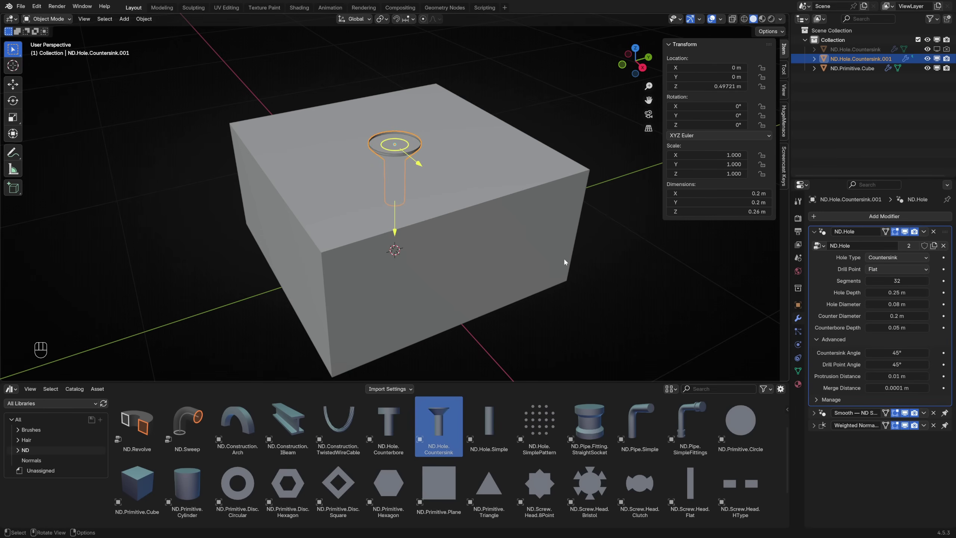
# Cut the countersink hole into the box via the ND Fast Menu Difference boolean, previewing the counterbore style
pyautogui.press('n')
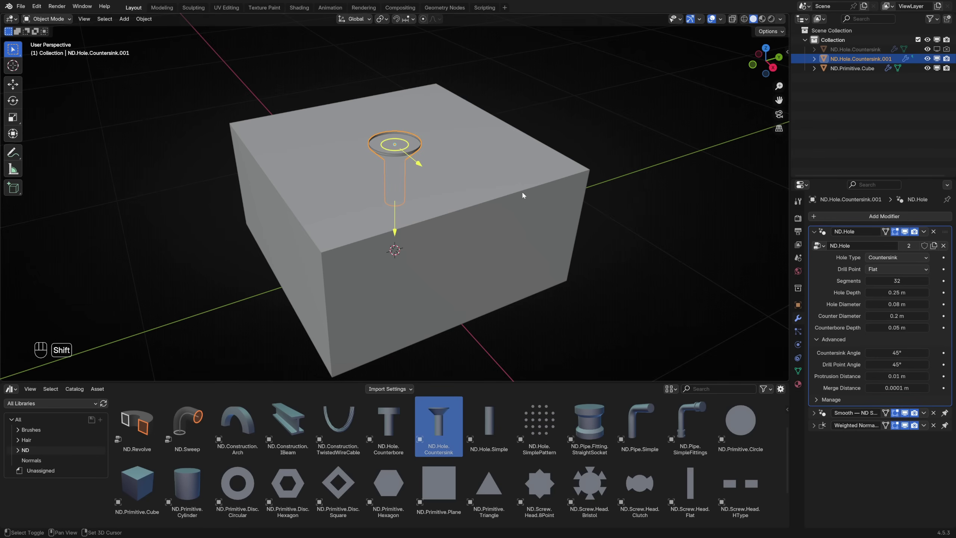
pyautogui.middleClick(524, 184)
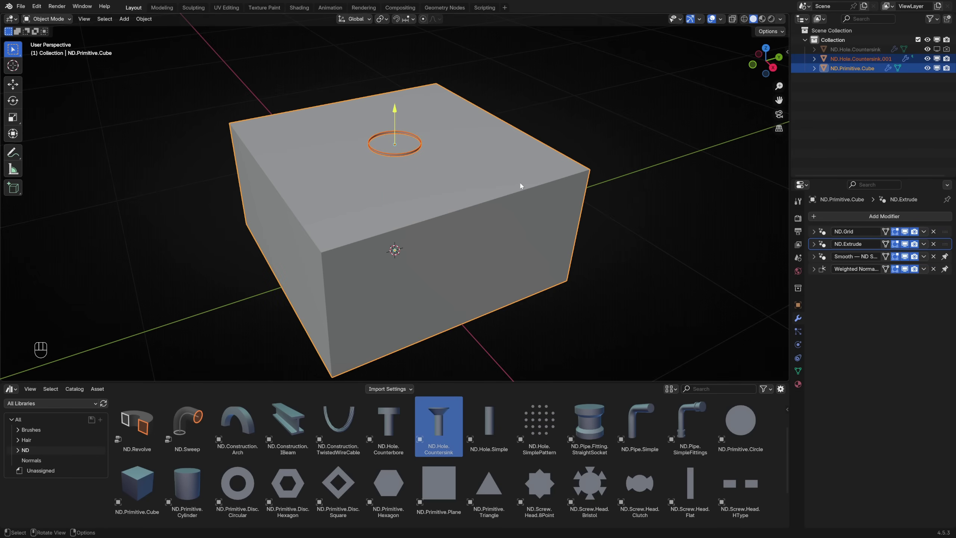
pyautogui.press('f')
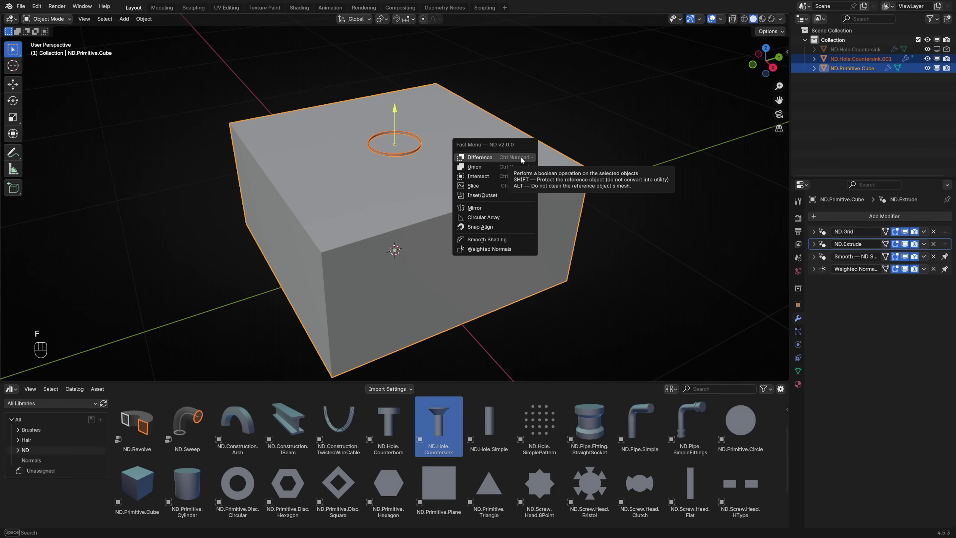
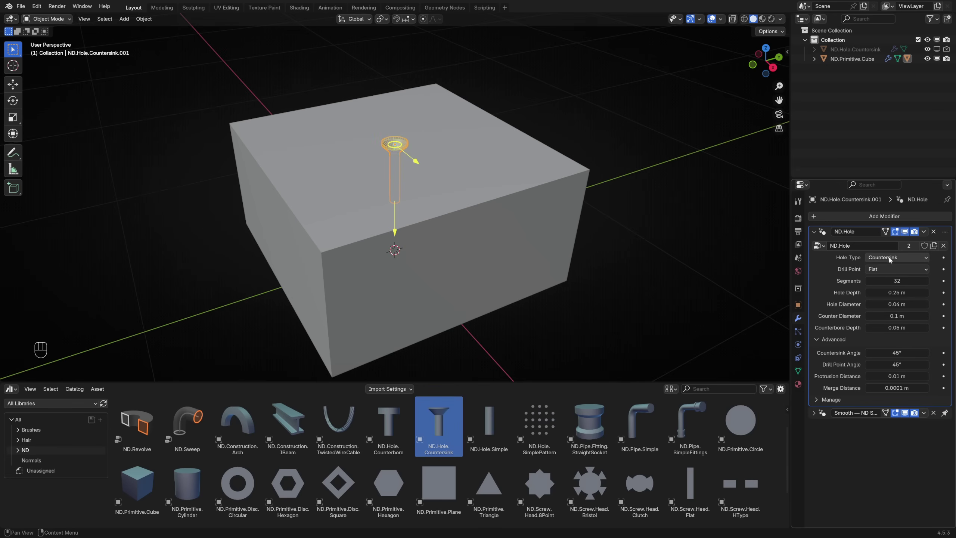
pyautogui.moveTo(902, 256); pyautogui.dragTo(895, 279)
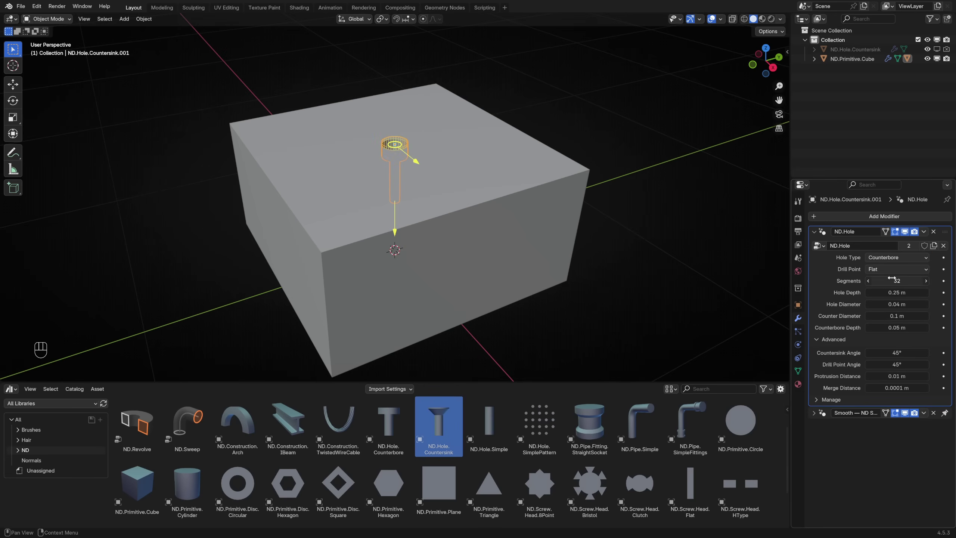
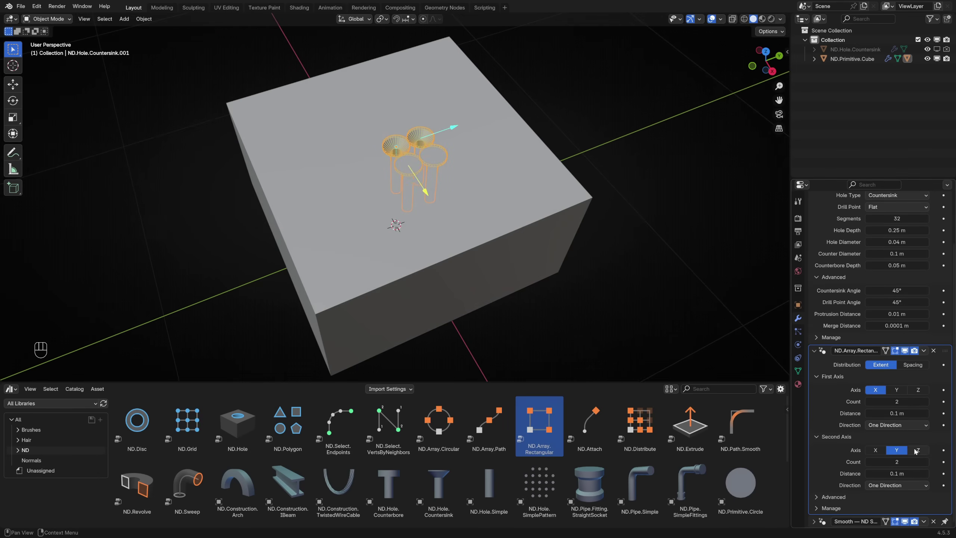
# Make the rectangular hole array symmetrical on both axes
pyautogui.moveTo(903, 424); pyautogui.dragTo(889, 449)
pyautogui.click(893, 490)
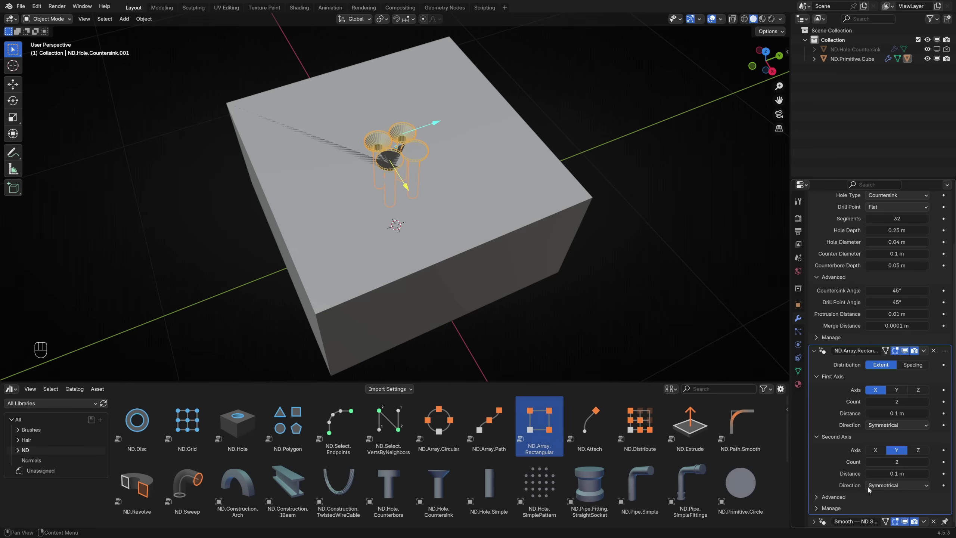
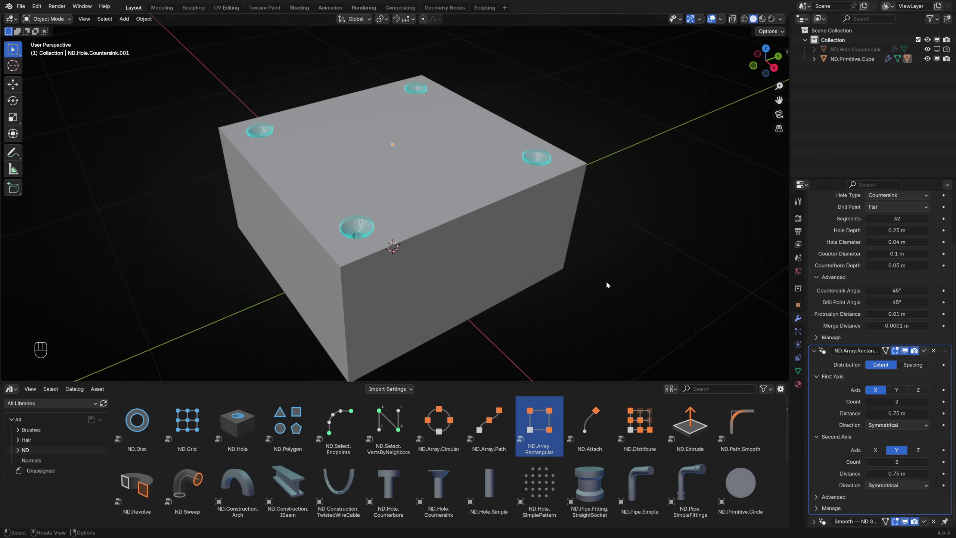
pyautogui.press('shift+t')
pyautogui.middleClick(633, 275)
pyautogui.moveTo(592, 283); pyautogui.dragTo(551, 278)
pyautogui.middleClick(551, 278)
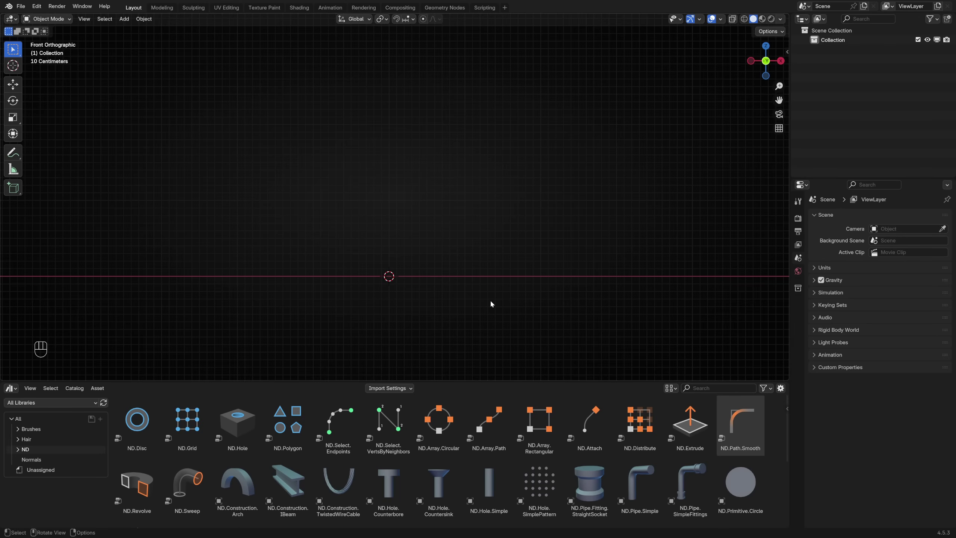
# Start a new ND Sketch and extend its first line upward from the origin
pyautogui.press('f')
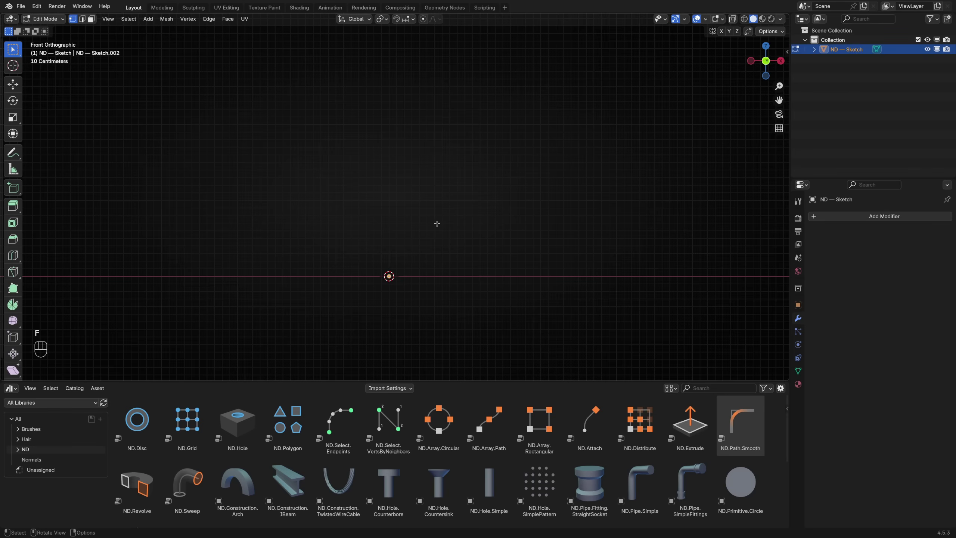
pyautogui.press('e')
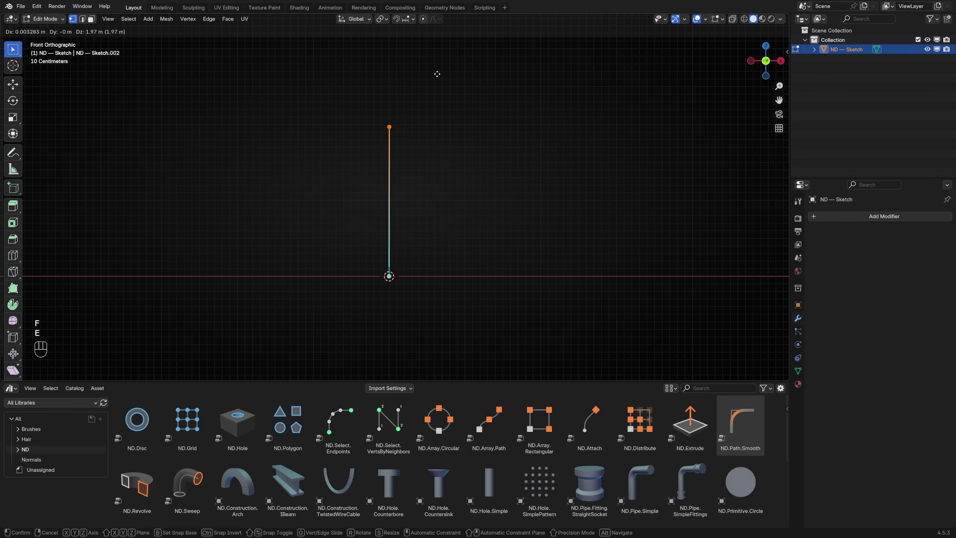
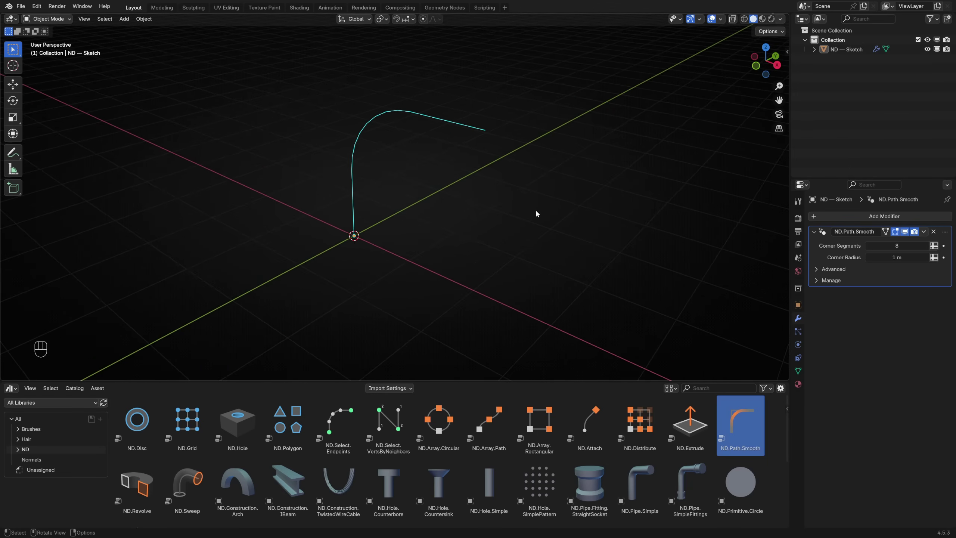
# Add an ND circle profile with polygon settings shown, and give the sketch path an ND Sweep modifier
pyautogui.click(735, 482)
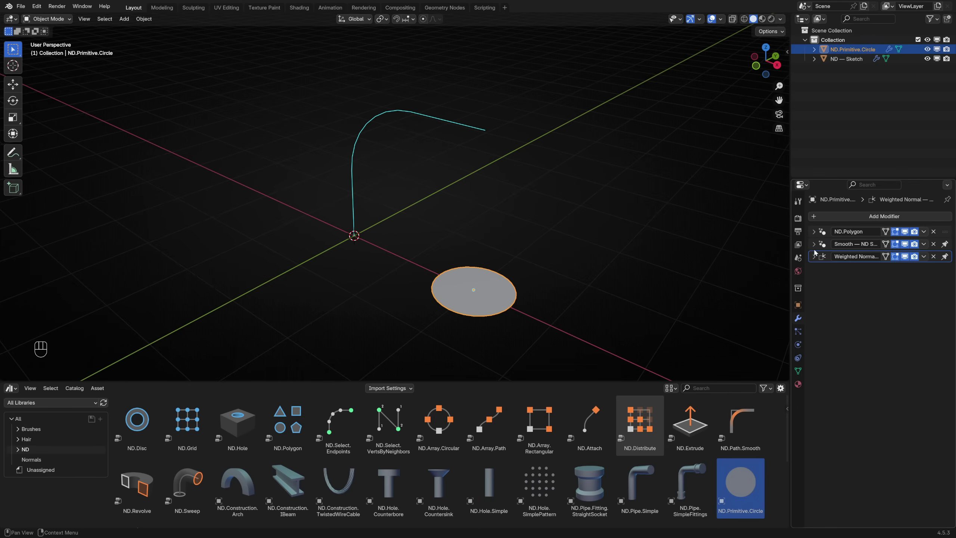
pyautogui.click(817, 234)
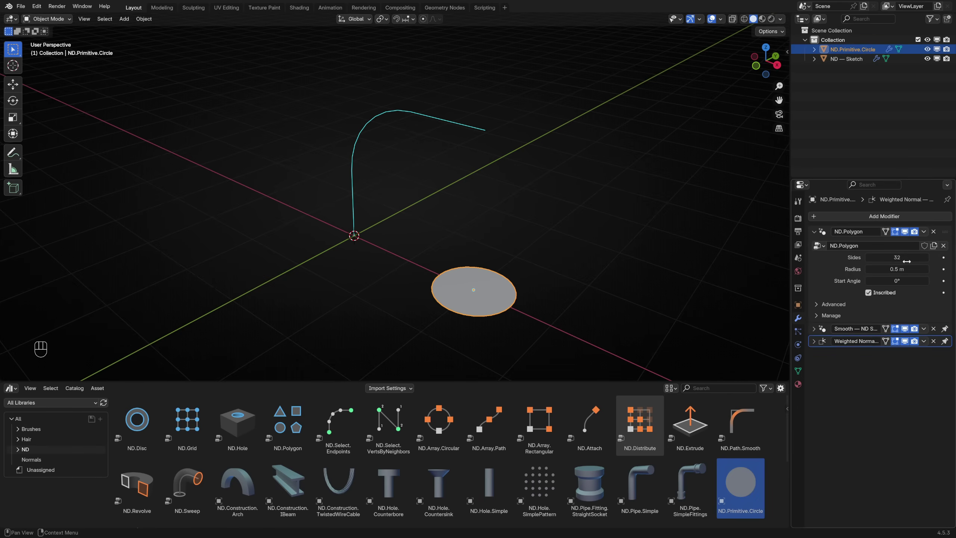
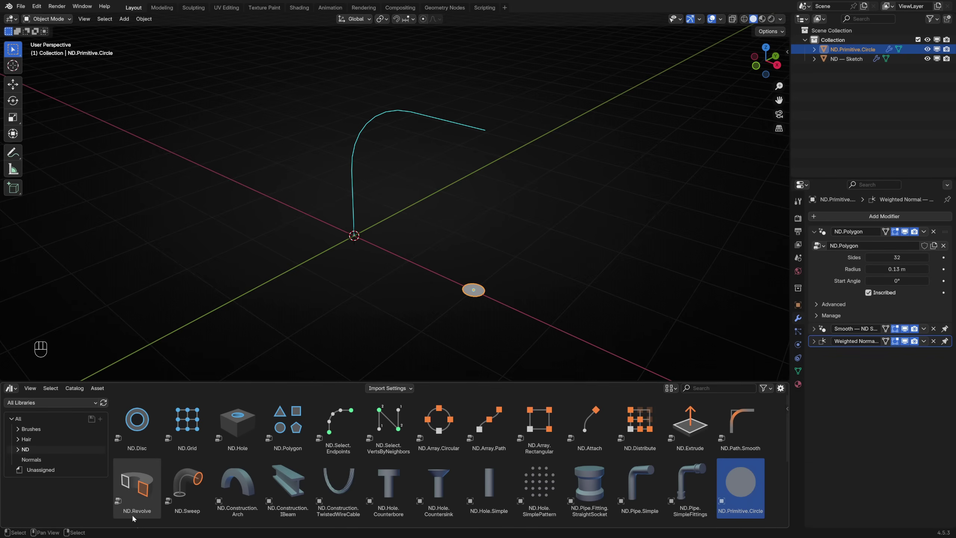
pyautogui.click(188, 495)
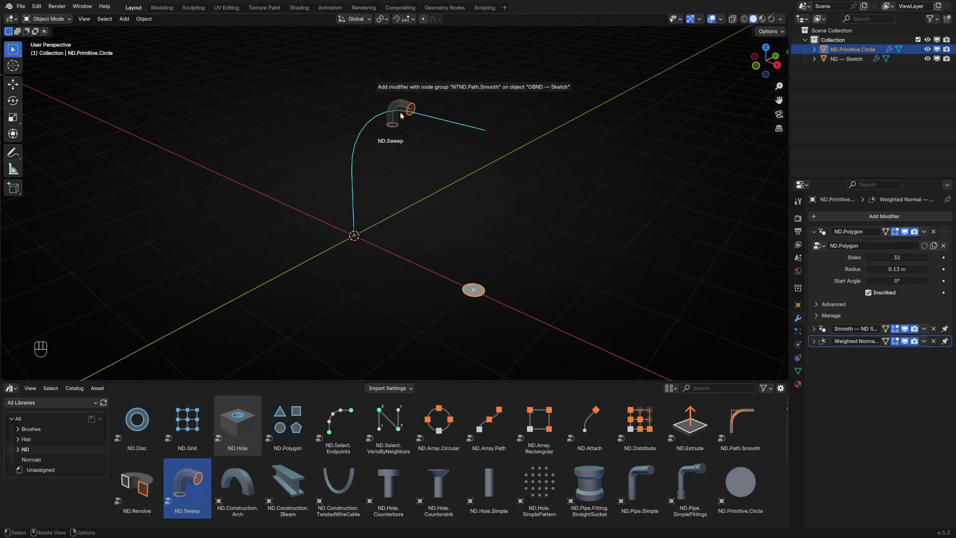
pyautogui.click(435, 119)
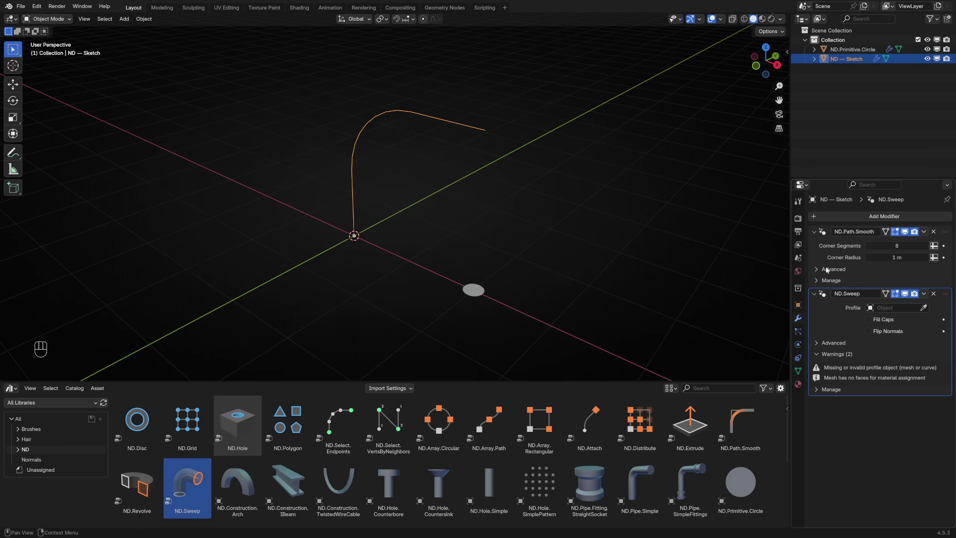
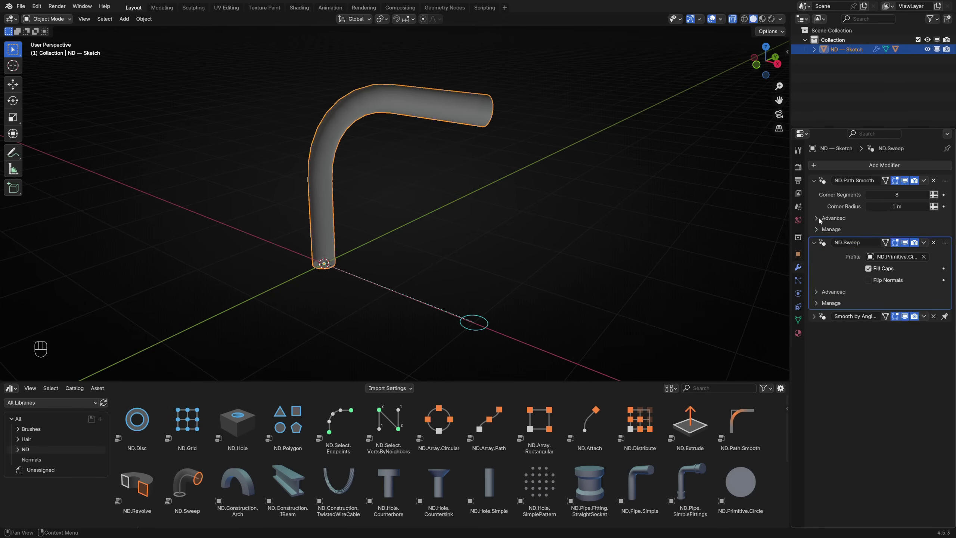
# Inspect then collapse the ND.Path.Smooth settings and reveal the ND.Sweep advanced options
pyautogui.click(820, 218)
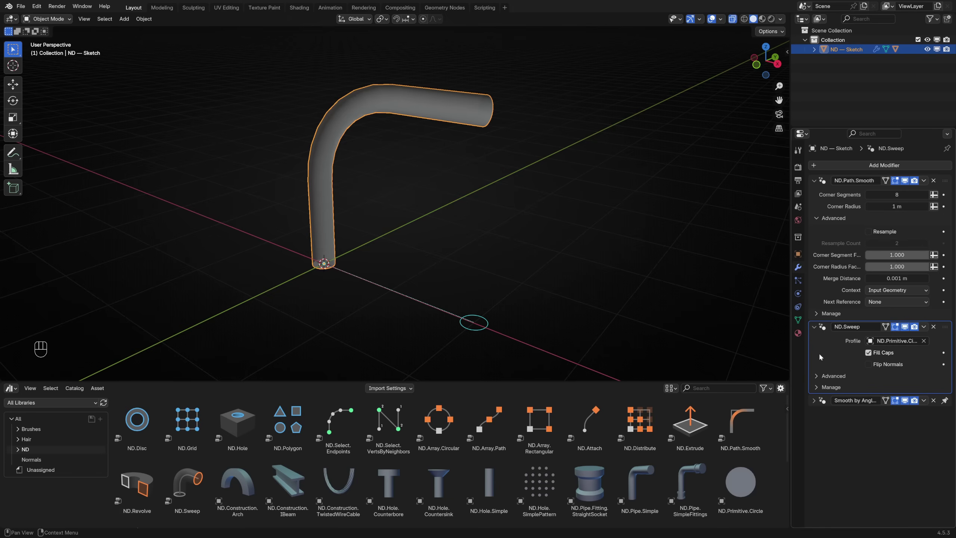
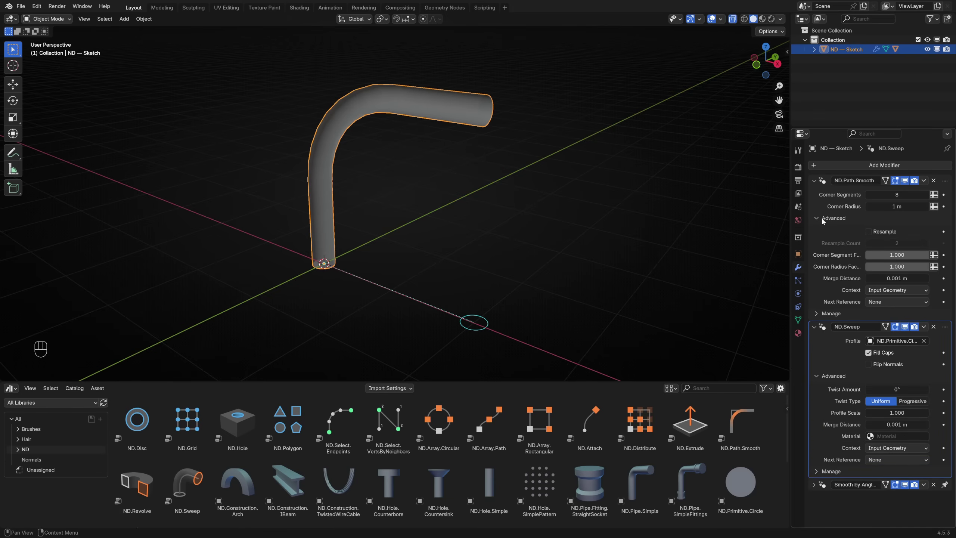
pyautogui.click(821, 218)
pyautogui.click(817, 182)
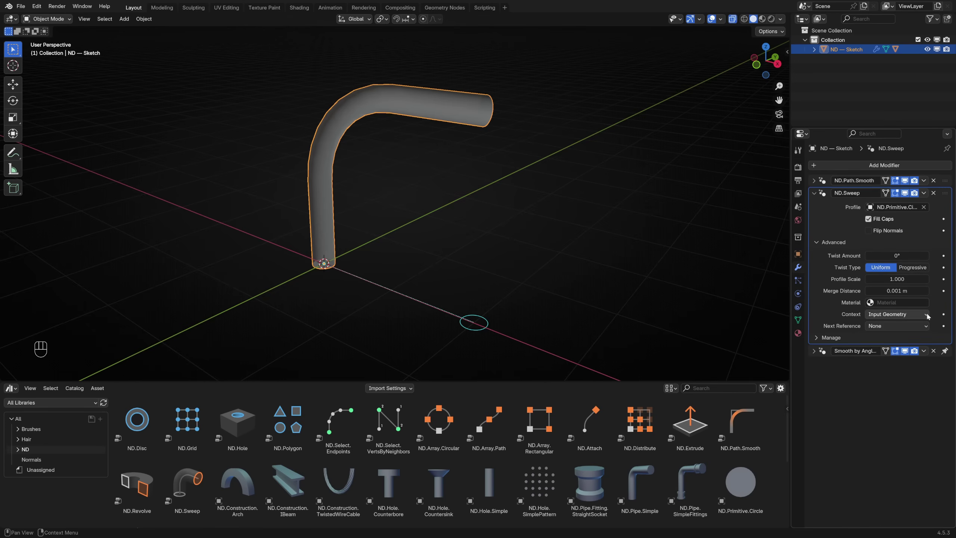
pyautogui.click(923, 315)
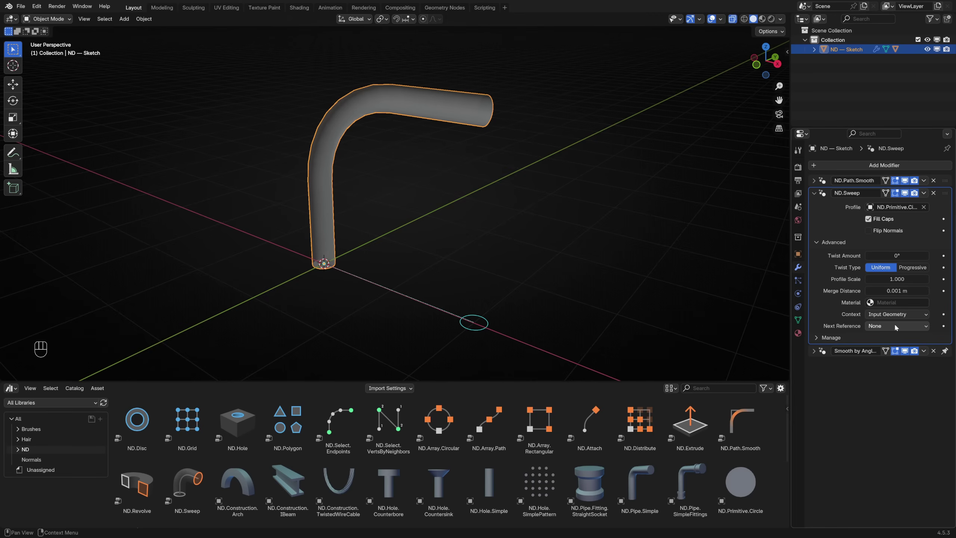
# Set the sweep's Next Reference to Input Geometry
pyautogui.moveTo(913, 326); pyautogui.dragTo(903, 347)
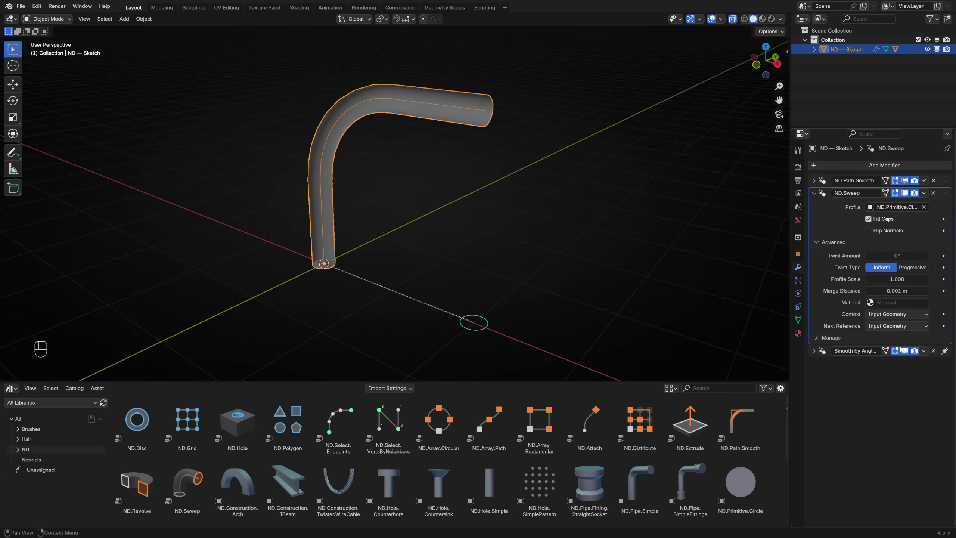
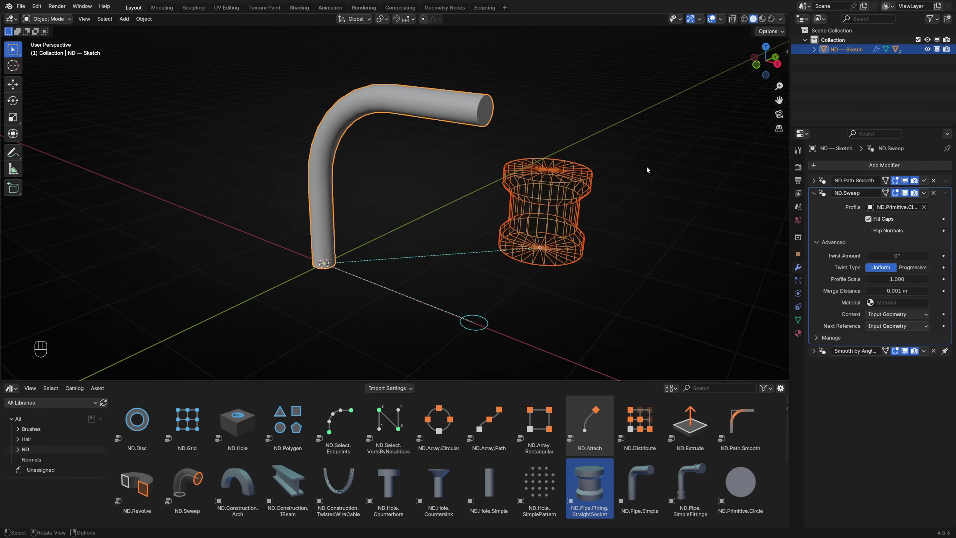
# Select the bent pipe alone after placing the StraightSocket fitting asset
pyautogui.click(479, 118)
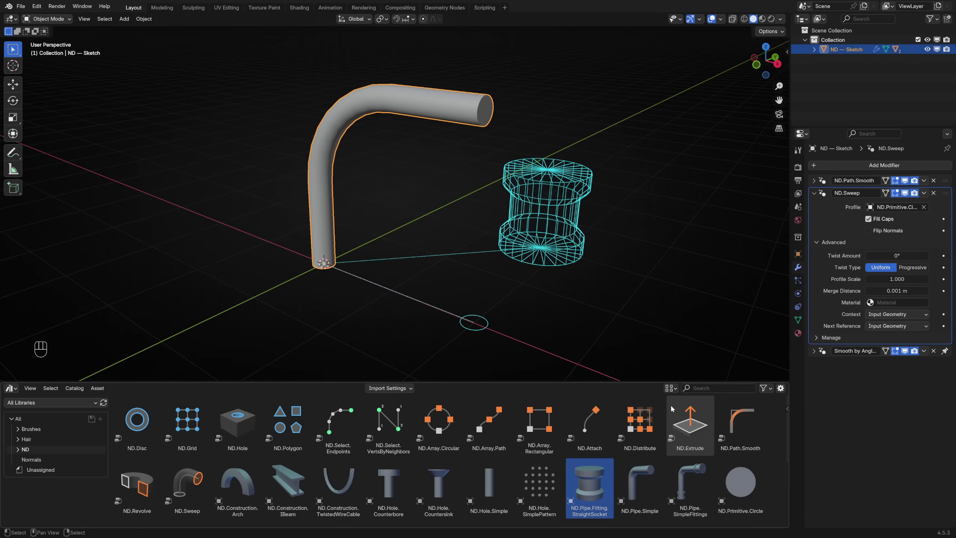
# Add an ND.Attach modifier to the pipe targeting the StraightSocket fitting with Selection enabled
pyautogui.click(597, 424)
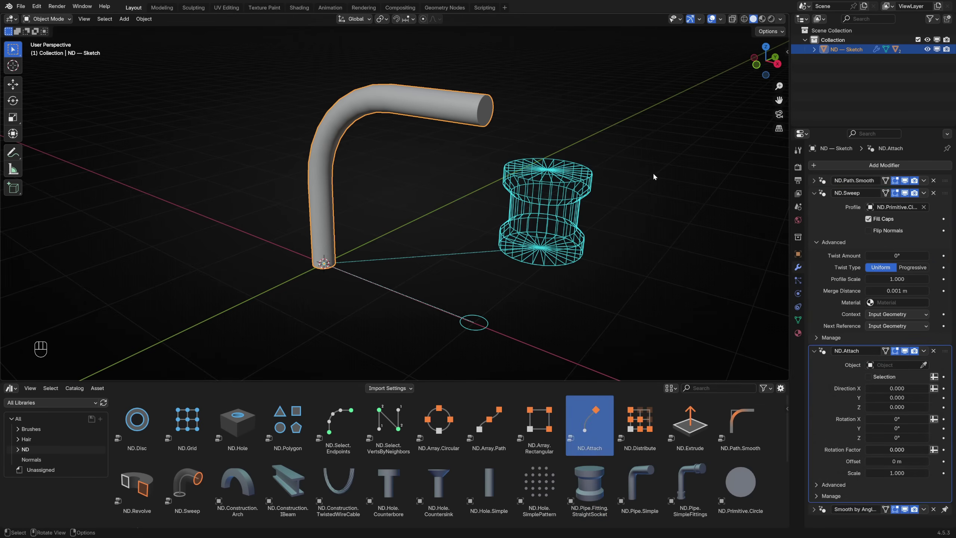
pyautogui.click(817, 191)
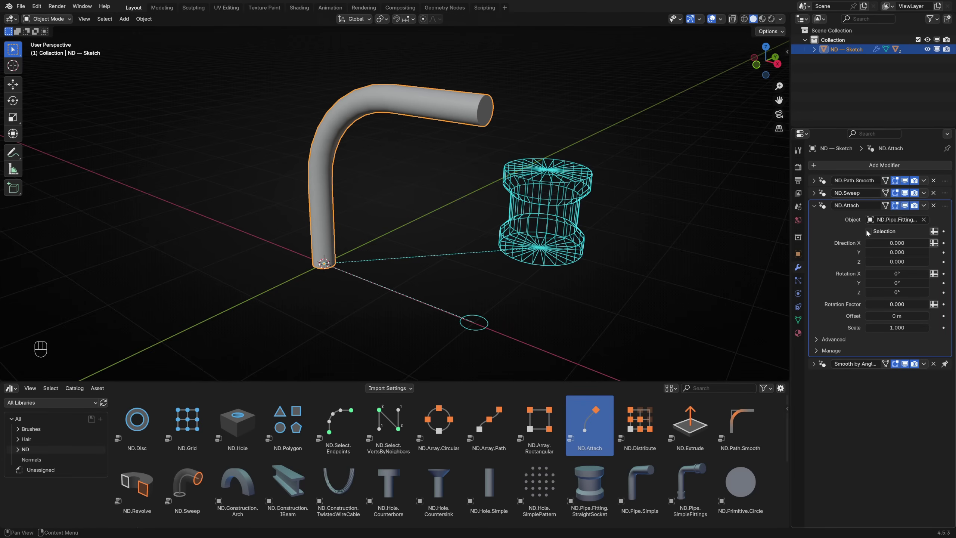
pyautogui.click(870, 232)
pyautogui.middleClick(607, 183)
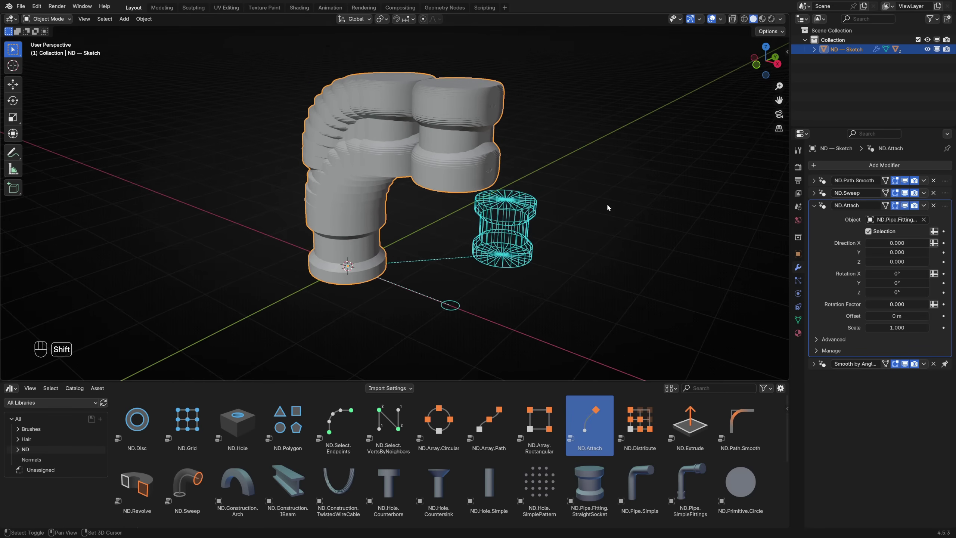
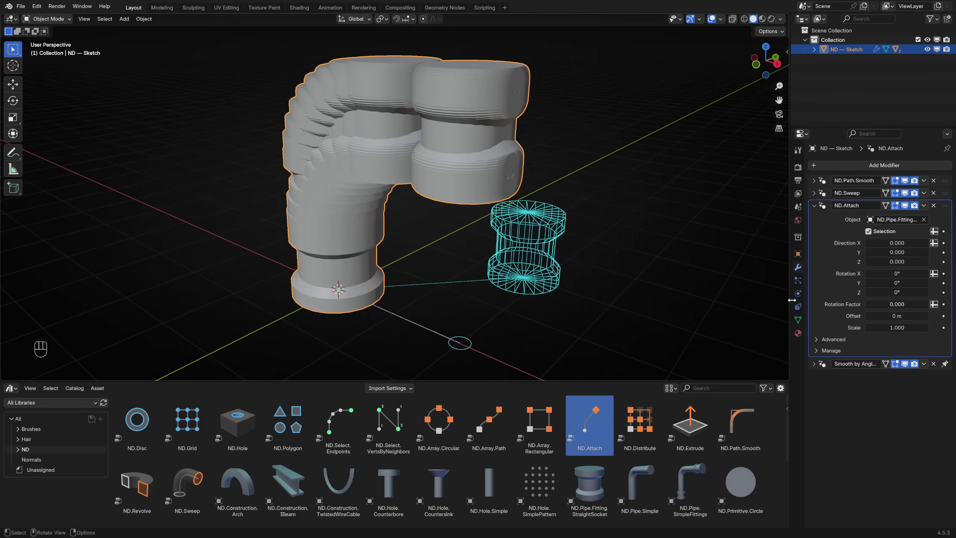
# Reveal the ND.Attach Advanced options to reach the Context setting
pyautogui.click(819, 340)
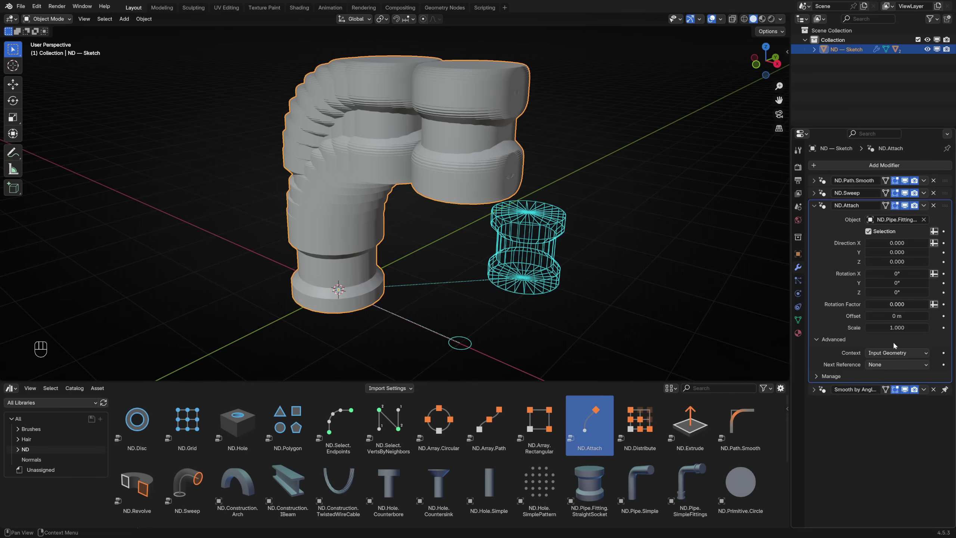
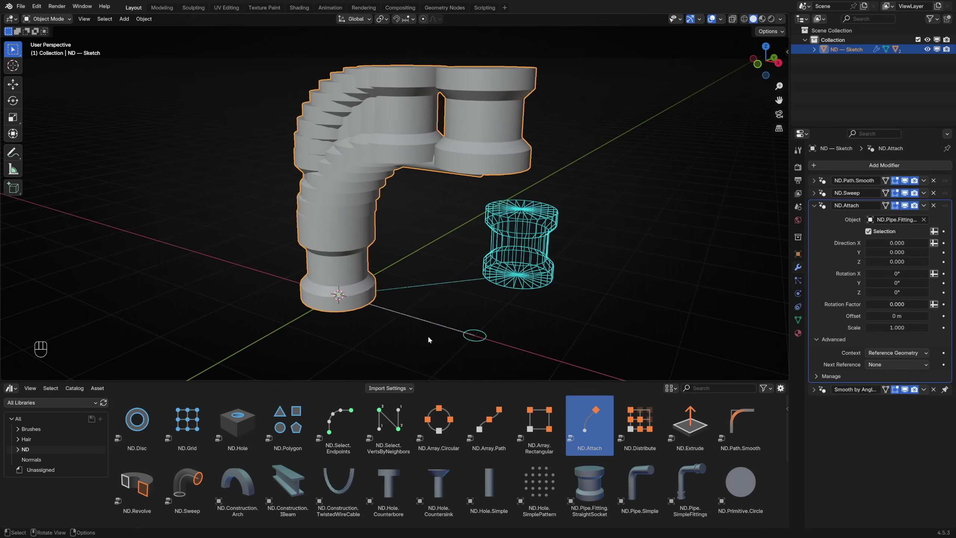
# Add ND.Select.Endpoints above ND.Sweep and drive the fitting Direction from an attribute
pyautogui.click(339, 417)
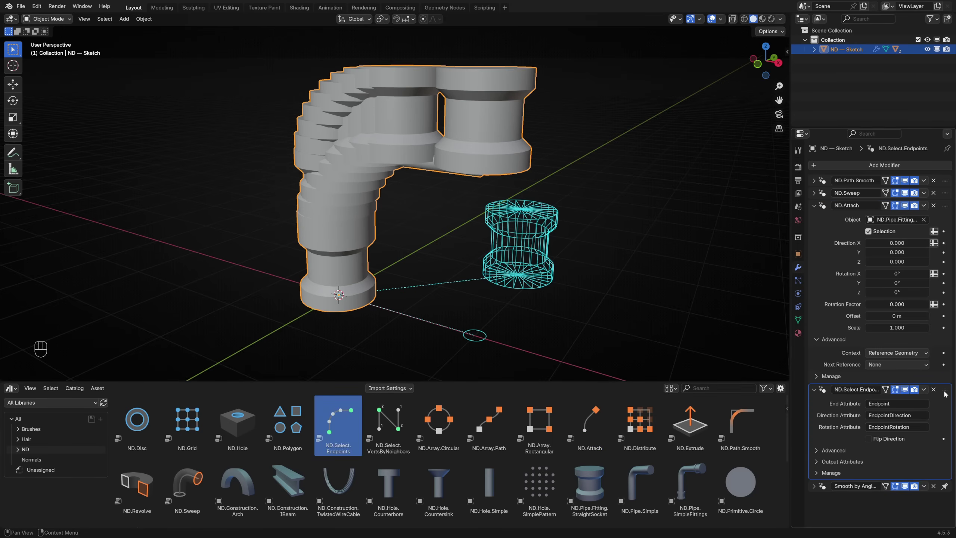
pyautogui.moveTo(947, 392); pyautogui.dragTo(943, 190)
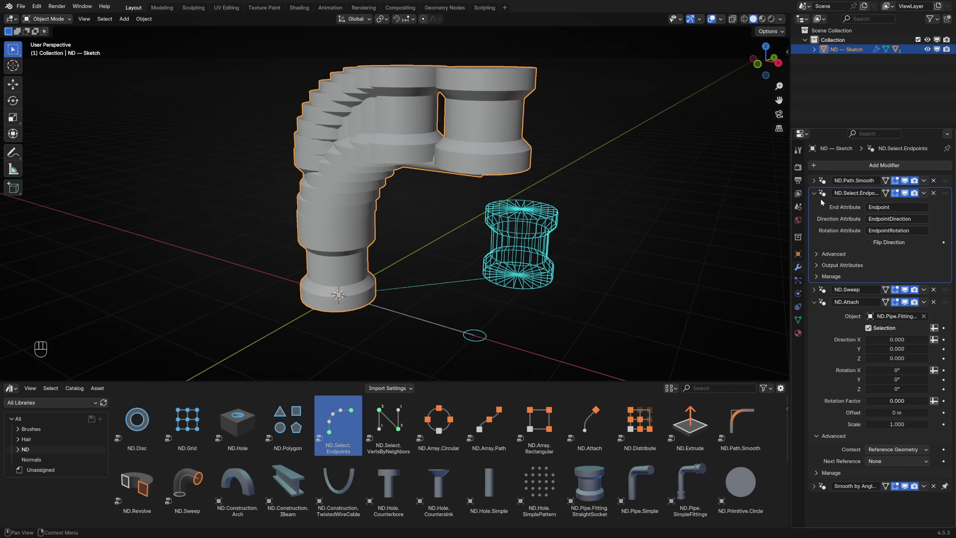
pyautogui.click(818, 193)
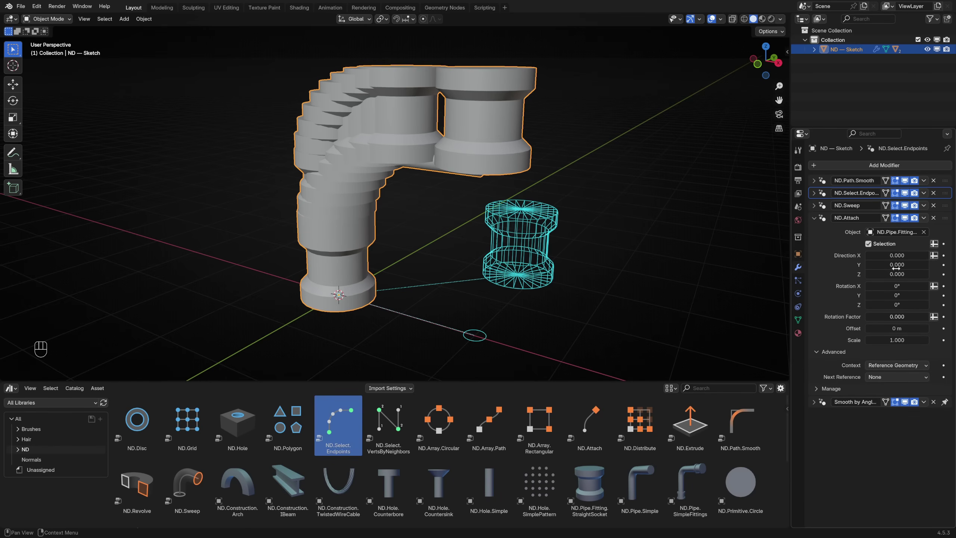
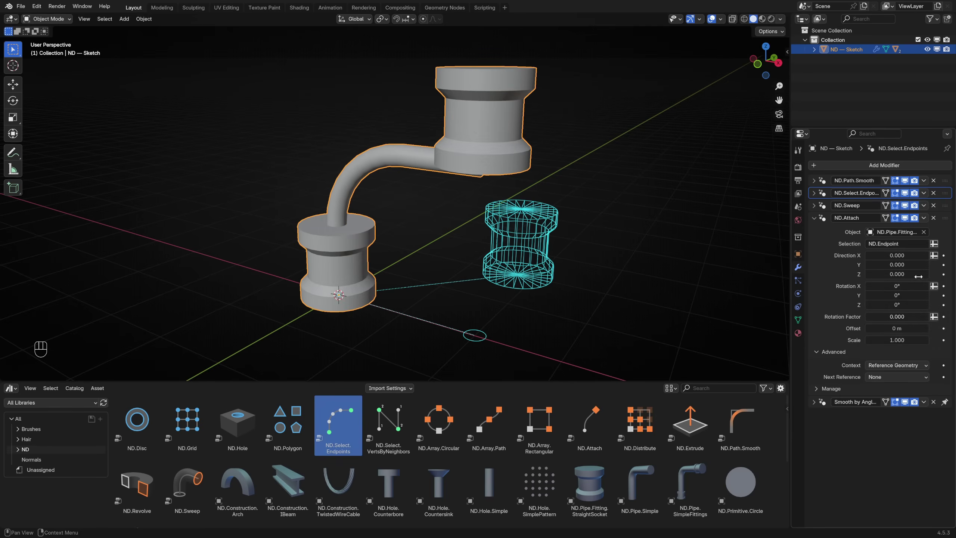
pyautogui.click(937, 258)
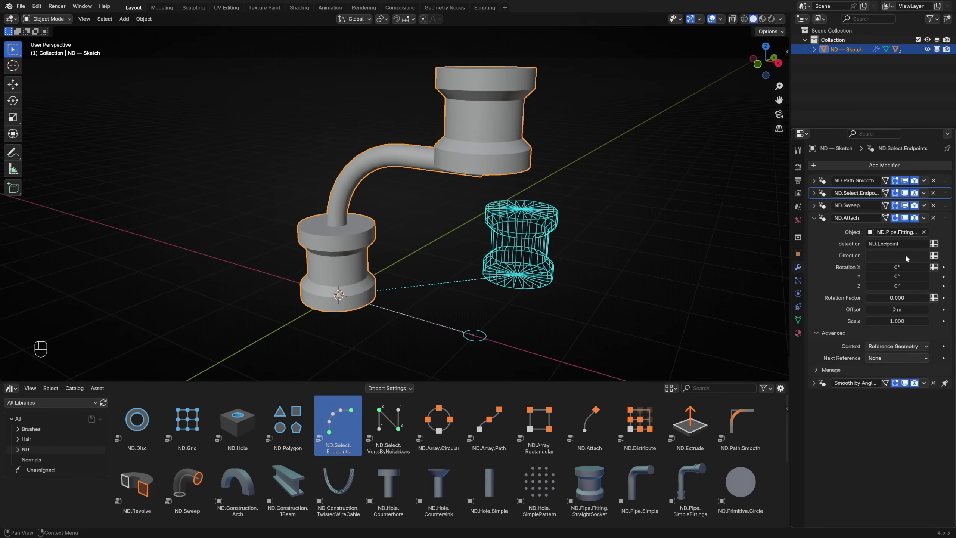